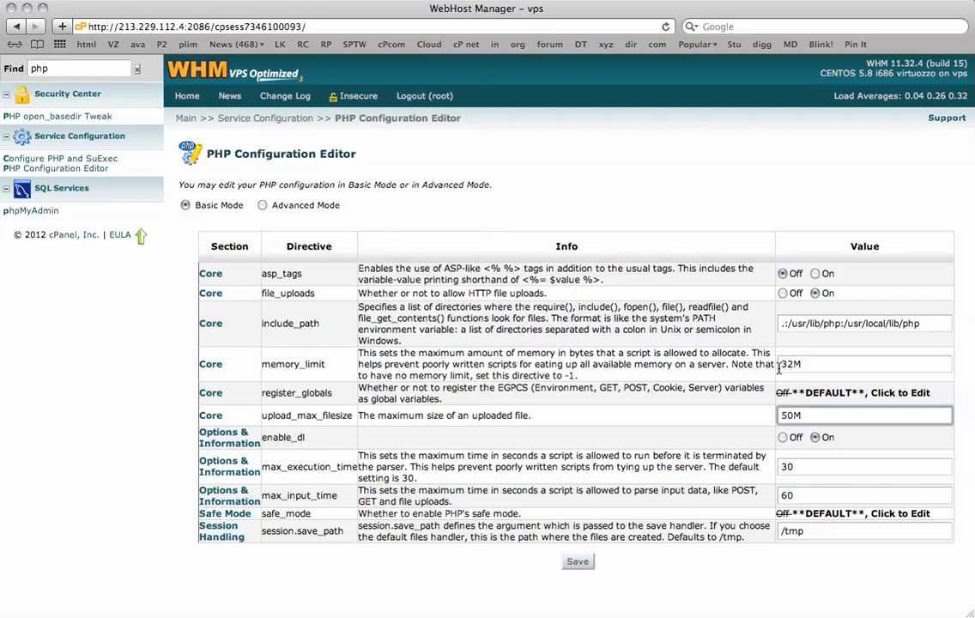
Step: Raise memory_limit from 32M to 132M, above the 50M upload_max_filesize, and save the PHP configuration
text(1)
text(1)
click(580, 558)
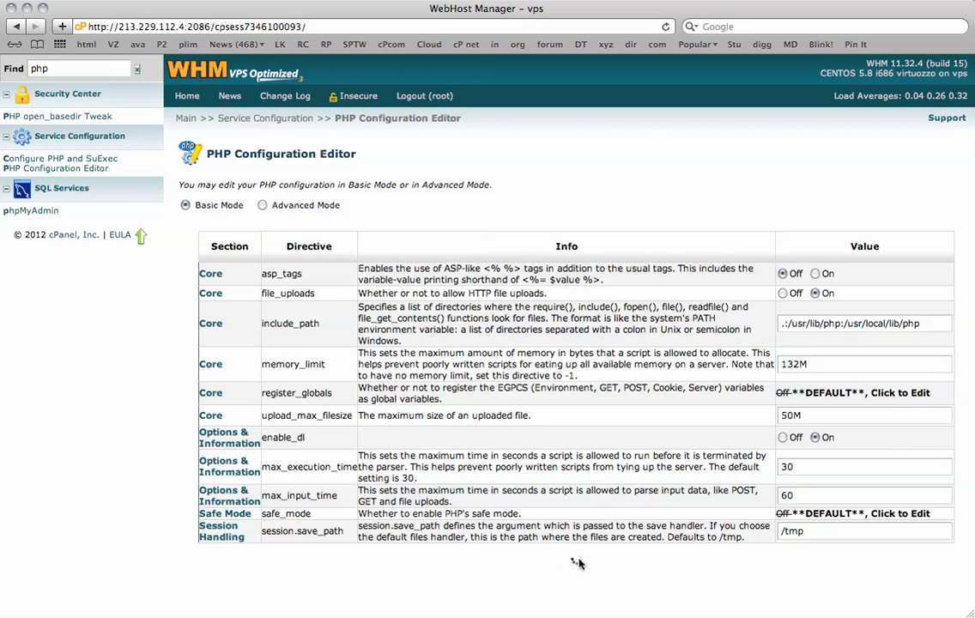